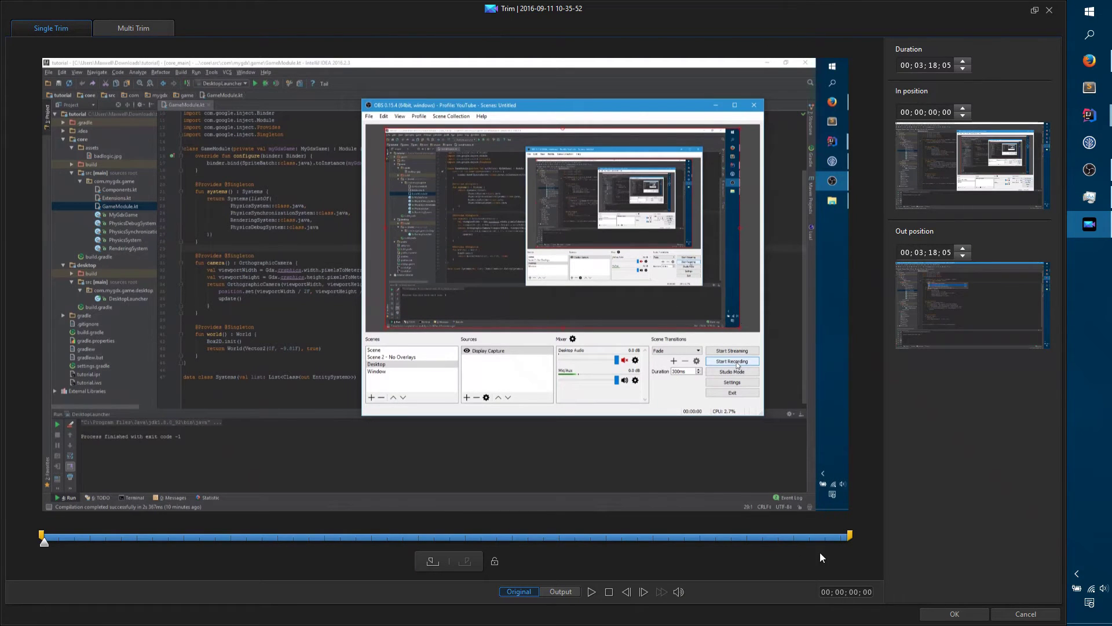
# - Switch the trim window to Multi Trim mode for marking several segments
pyautogui.click(363, 538)
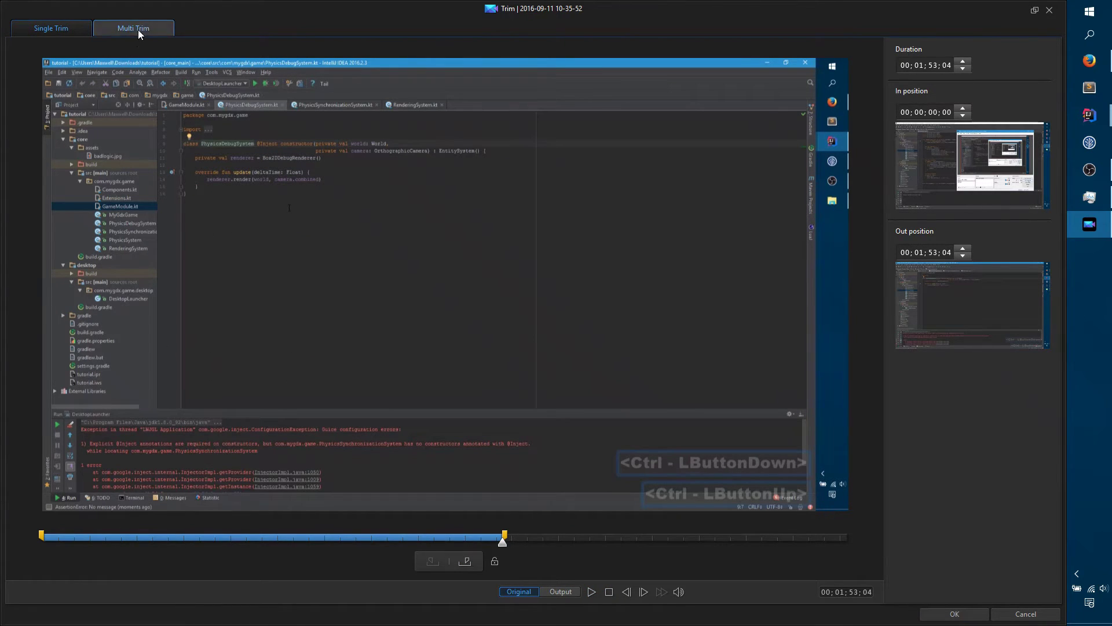
# - Mark a second segment running from about 1:13 to 1:29:22
pyautogui.click(142, 36)
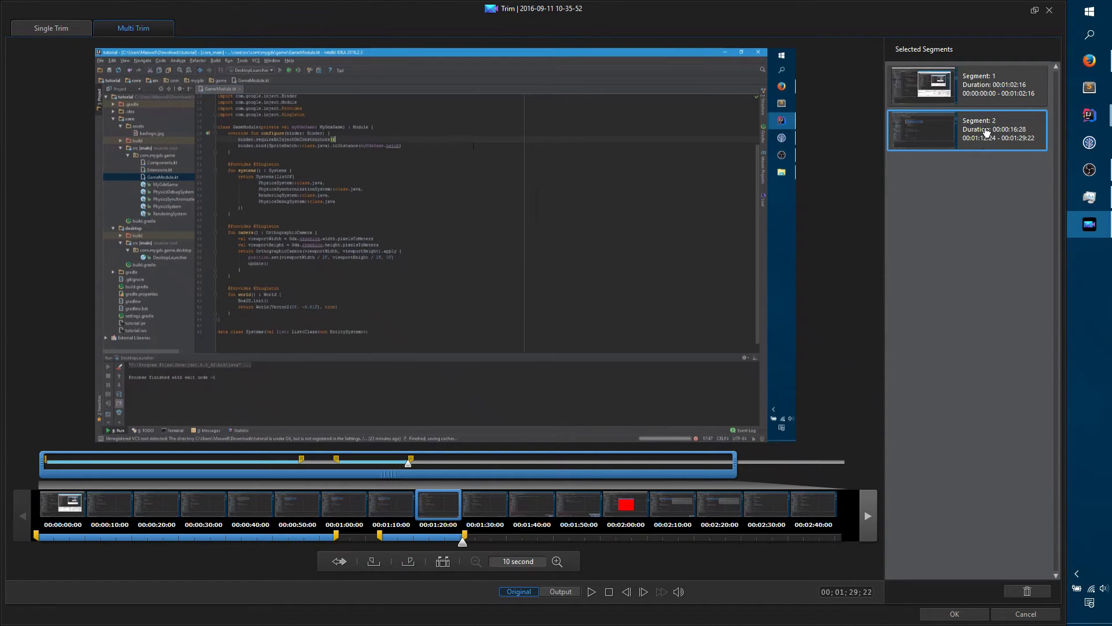
# - Mark a third segment 1:39:28–1:58:06 and shorten segments one and two to 0:58:15–1:00:14 and 1:26:06–1:29:22
pyautogui.press('space')
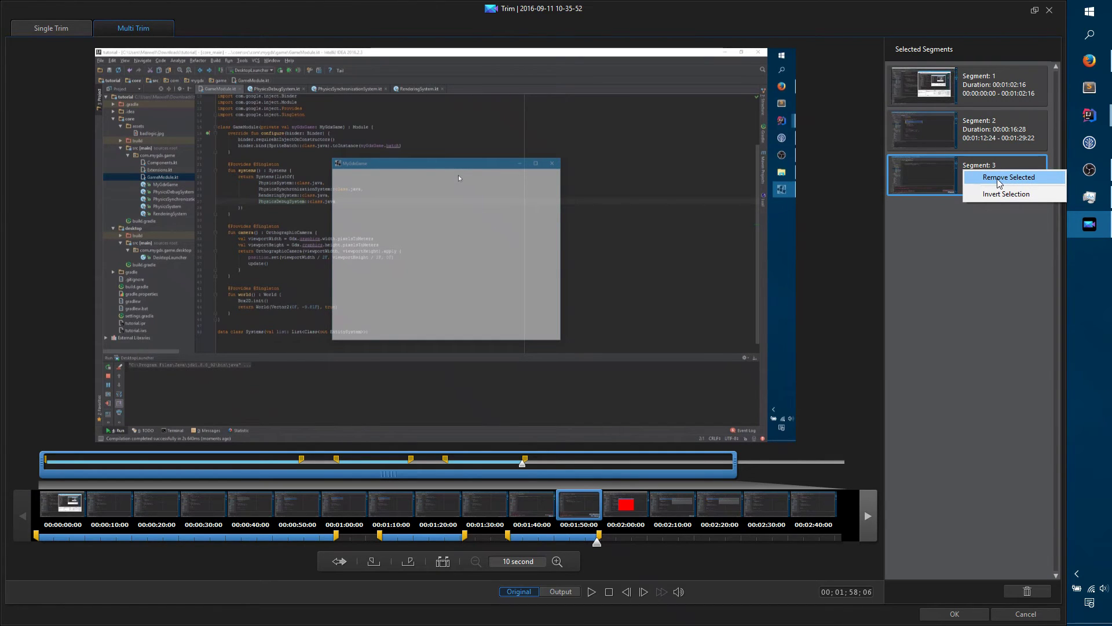
pyautogui.press('space')
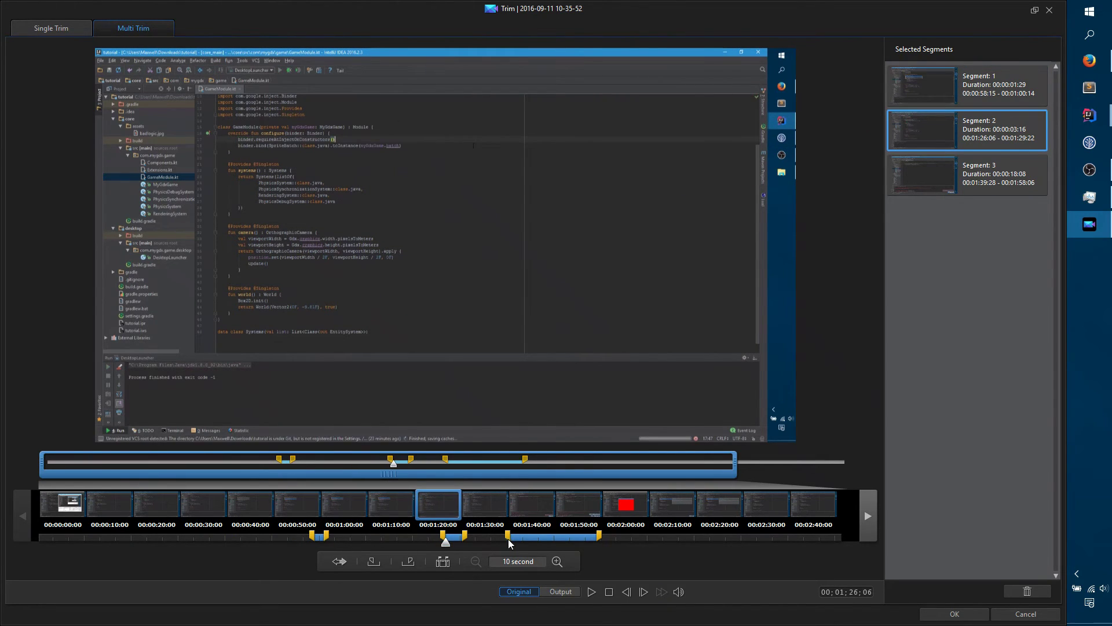
# - Move segment three's start to 1:44:15, preview the output and confirm the trim
pyautogui.press('space')
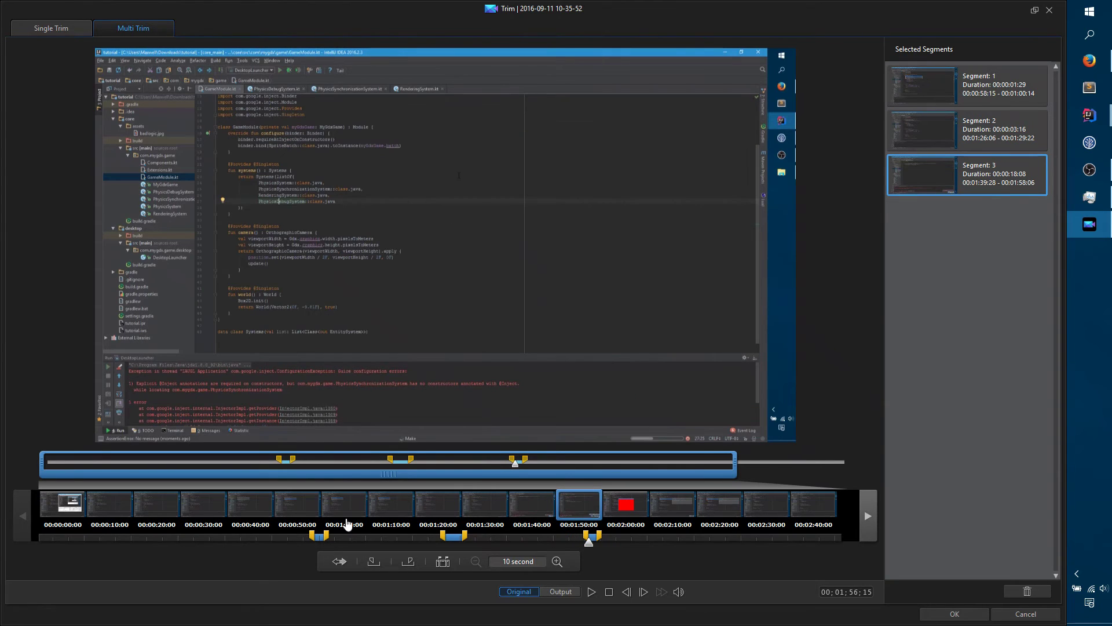
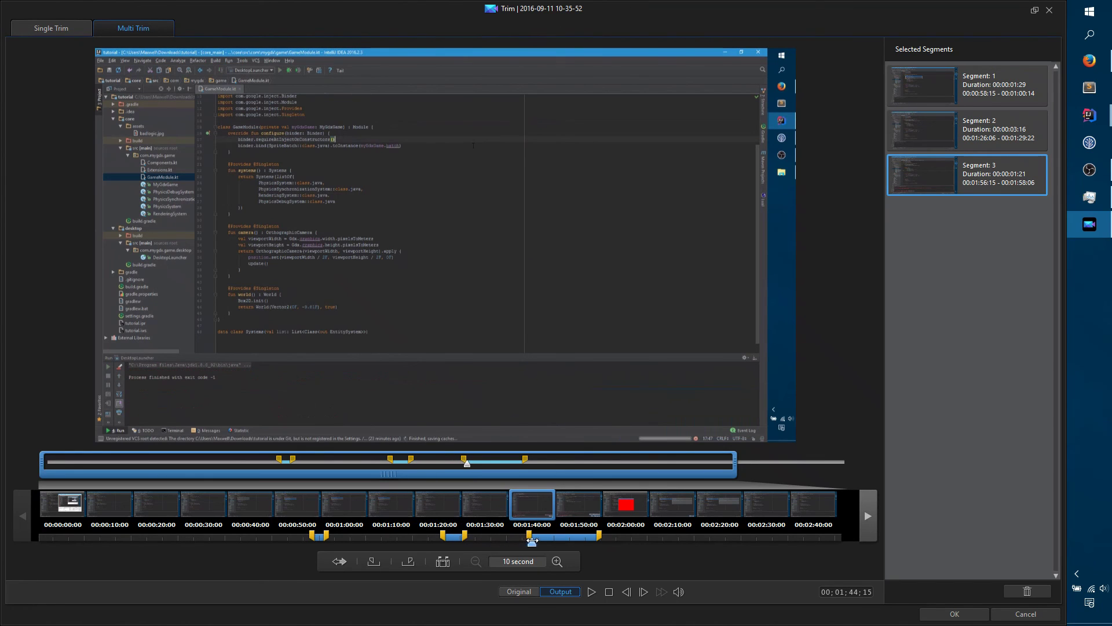
pyautogui.press('Return')
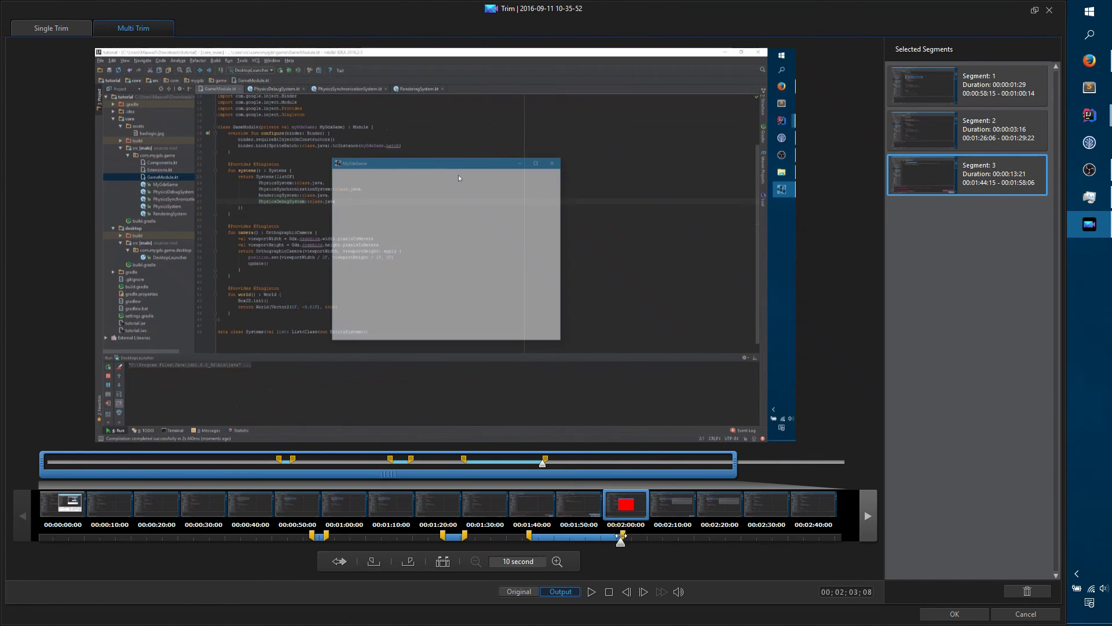